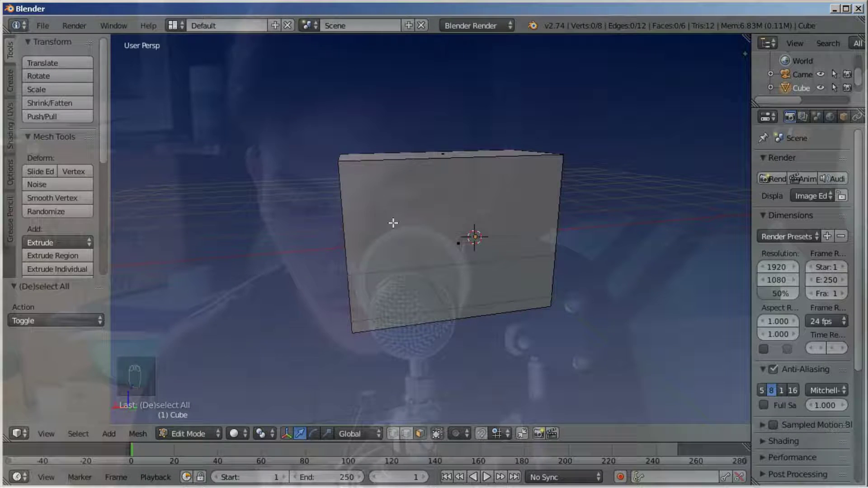
# Cut edge loops close to the left, right and top edges of the box, forming thin border strips.
pyautogui.press('ctrl+r')
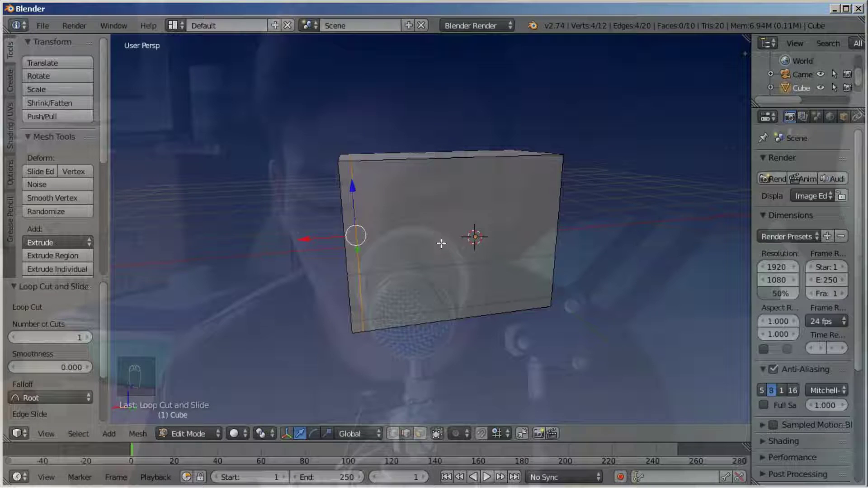
pyautogui.press('ctrl+r')
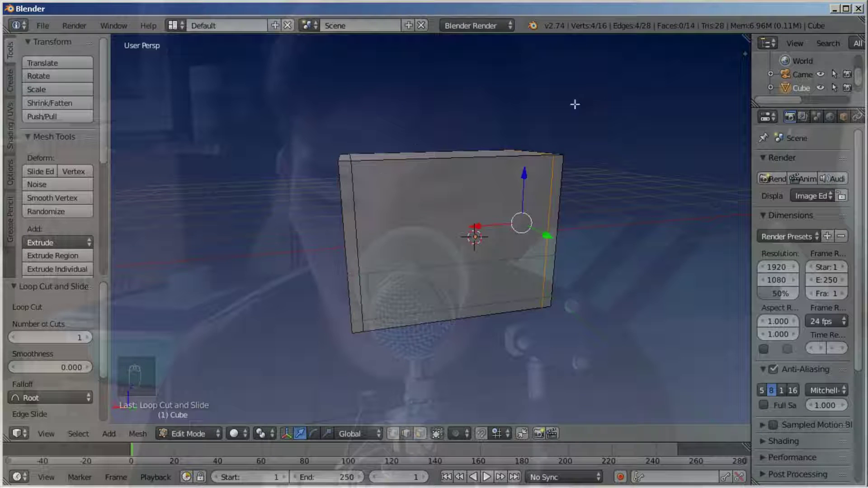
pyautogui.press('ctrl+r')
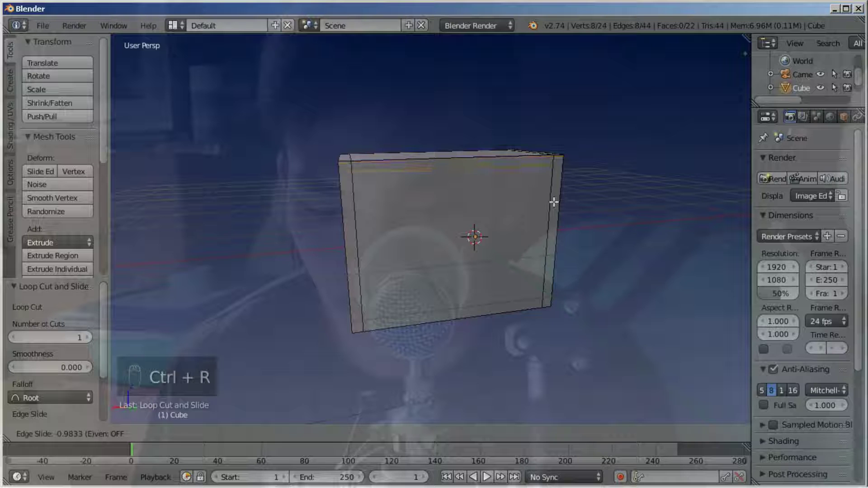
pyautogui.press('ctrl+r')
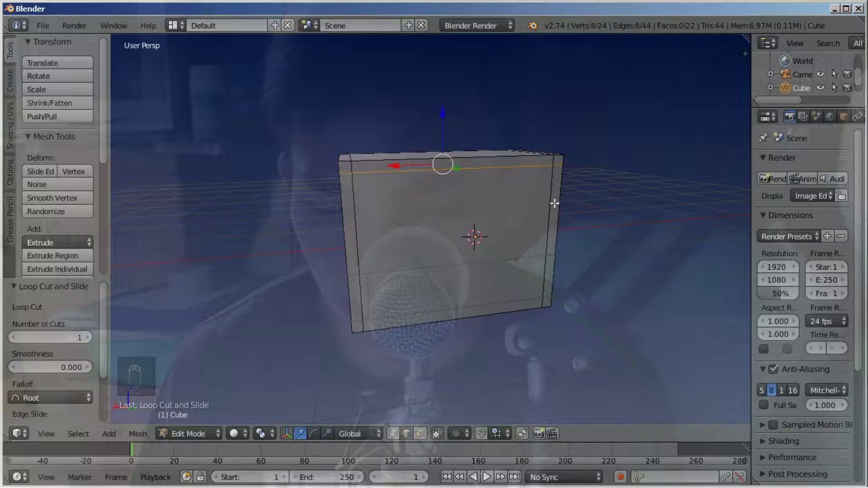
pyautogui.press('r')
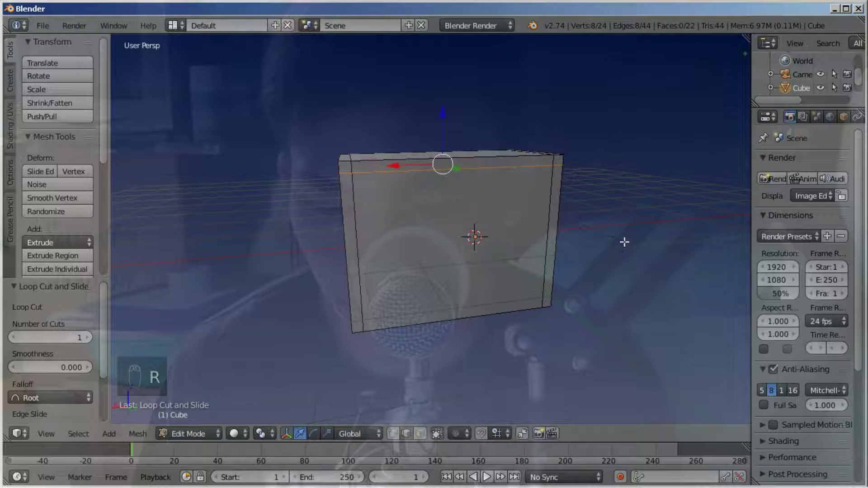
pyautogui.press('ctrl+r')
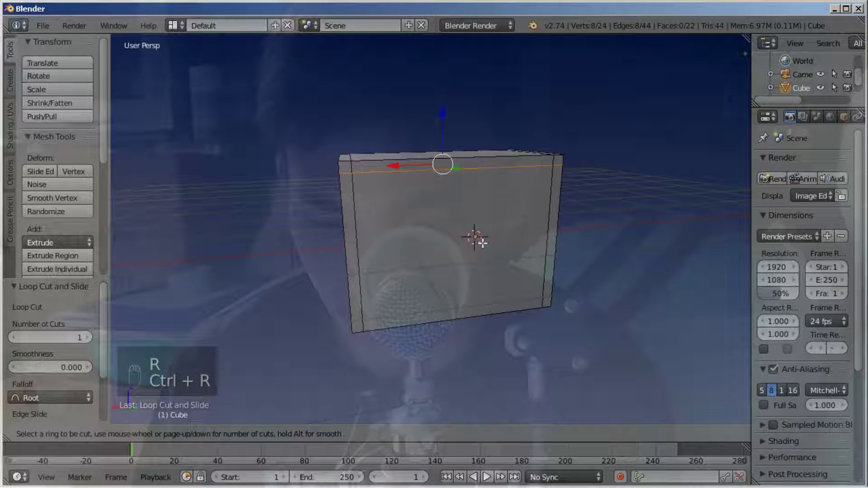
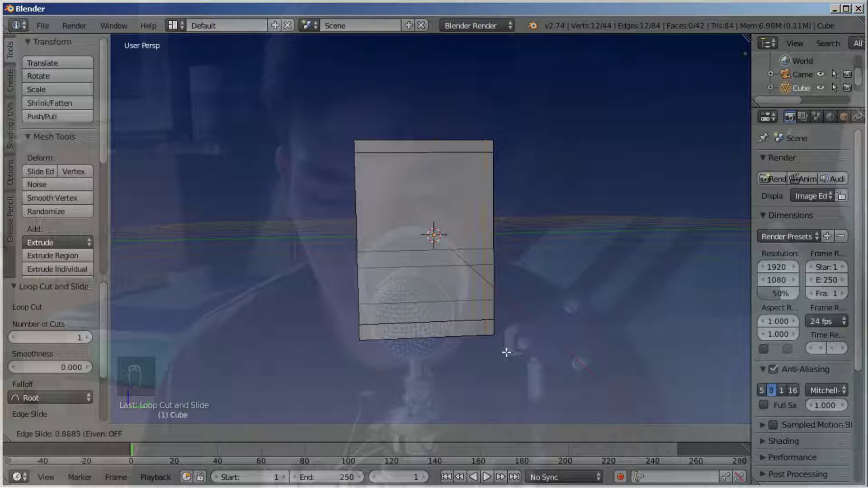
# Cut a loop close to the cabinet's side edge so that side also gets a border strip.
pyautogui.moveTo(415, 237); pyautogui.dragTo(487, 478)
pyautogui.press('ctrl+r')
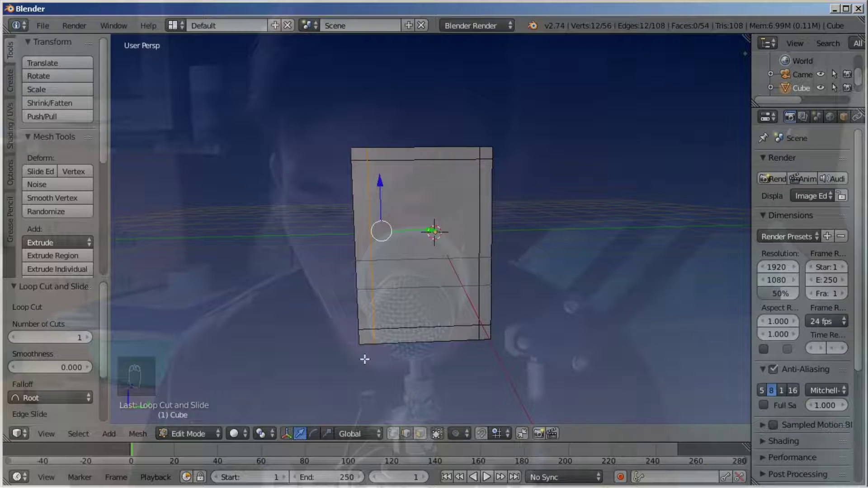
pyautogui.moveTo(463, 295); pyautogui.dragTo(323, 284)
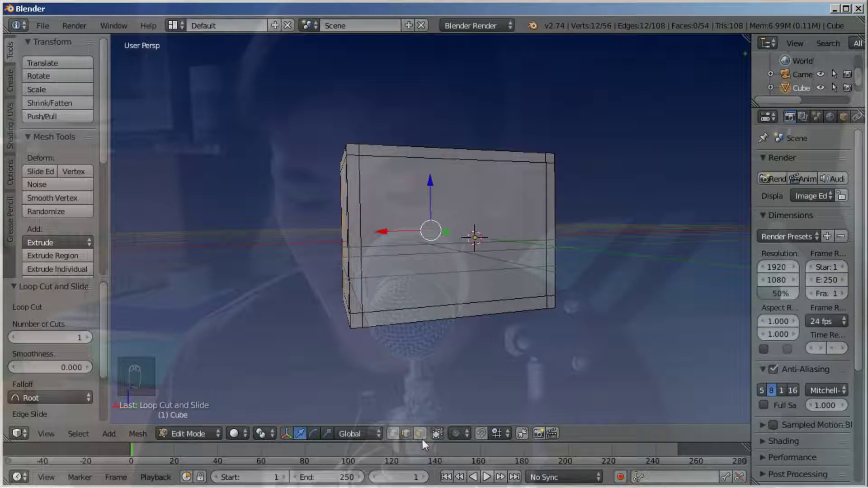
# Switch to face selection and select the cabinet's side panel face.
pyautogui.click(426, 443)
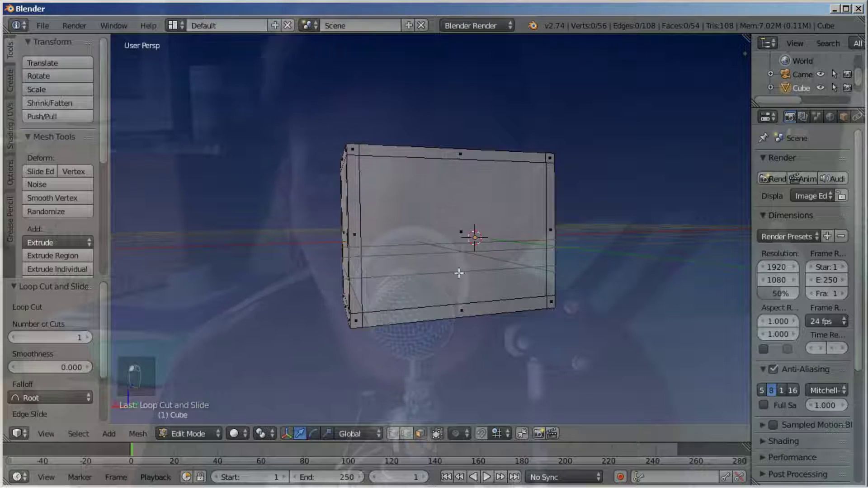
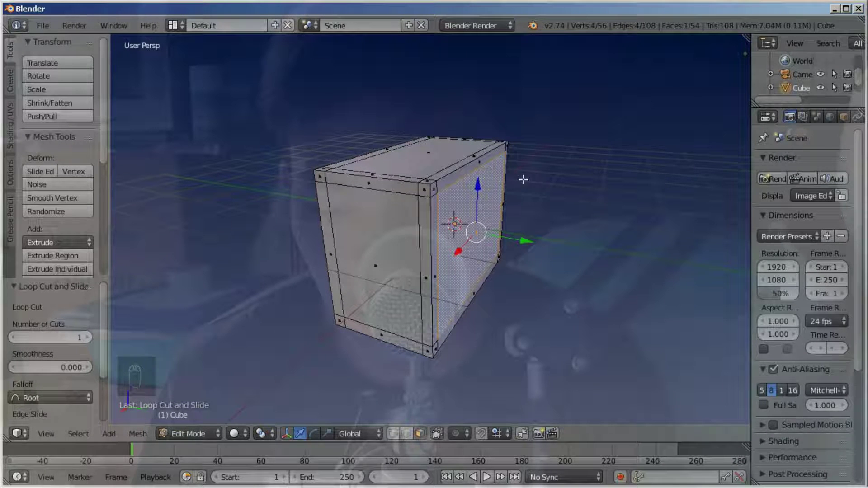
pyautogui.click(530, 236)
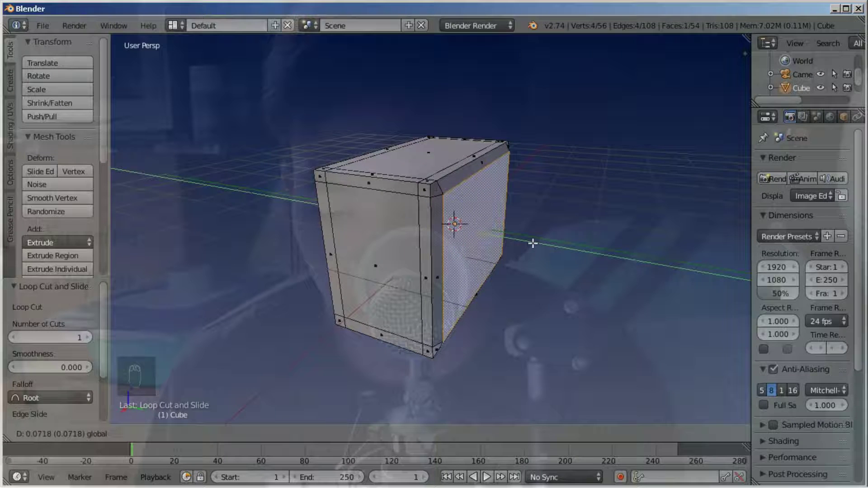
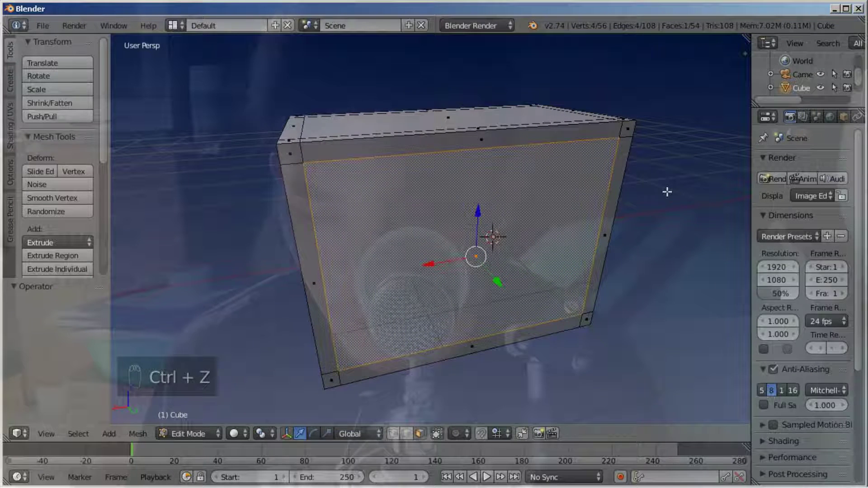
# Extrude the front panel in place, shrink it to 0.994 and push it inward along the depth axis.
pyautogui.press('e')
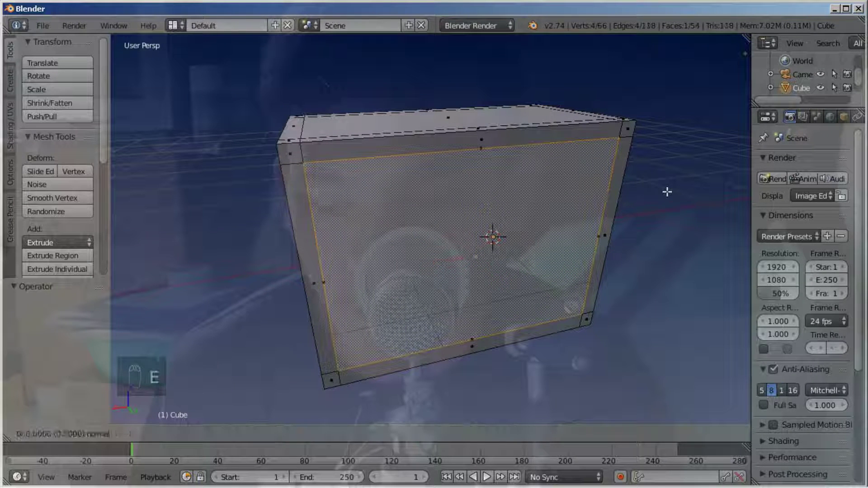
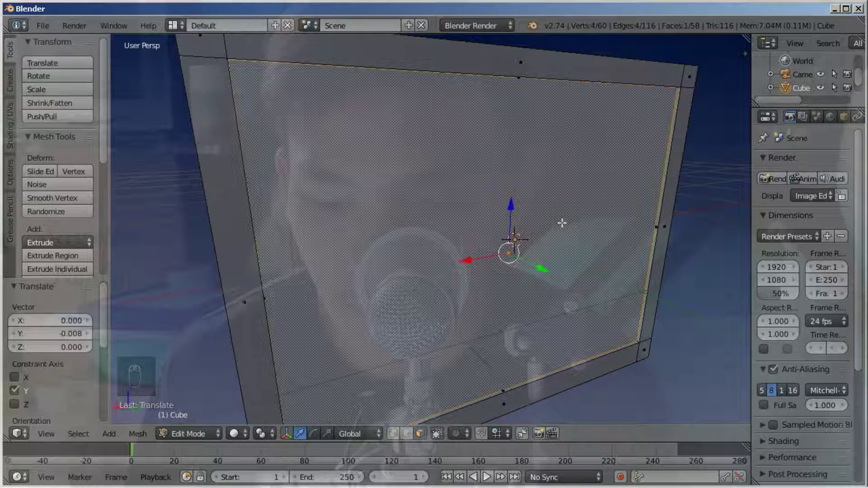
pyautogui.press('e')
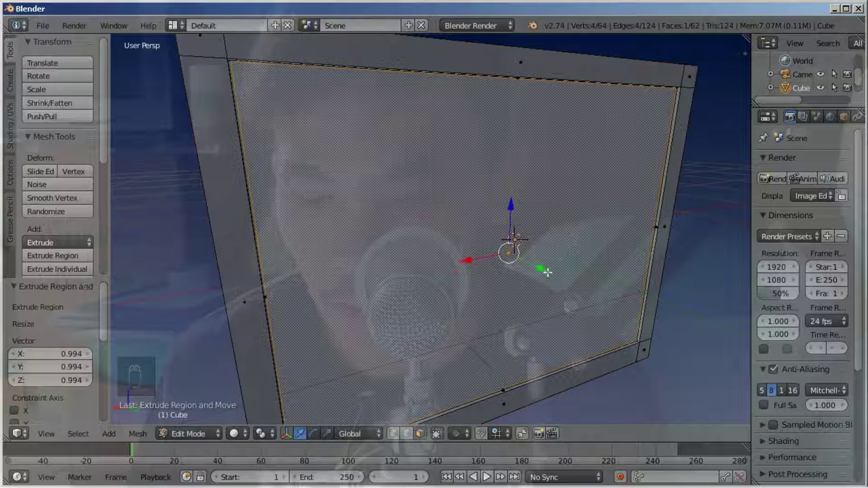
pyautogui.click(551, 268)
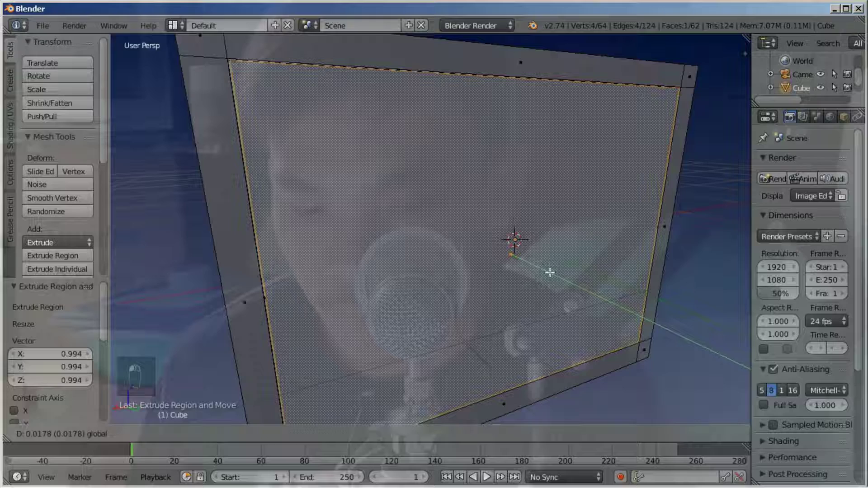
pyautogui.moveTo(522, 221); pyautogui.dragTo(638, 195)
pyautogui.press('s')
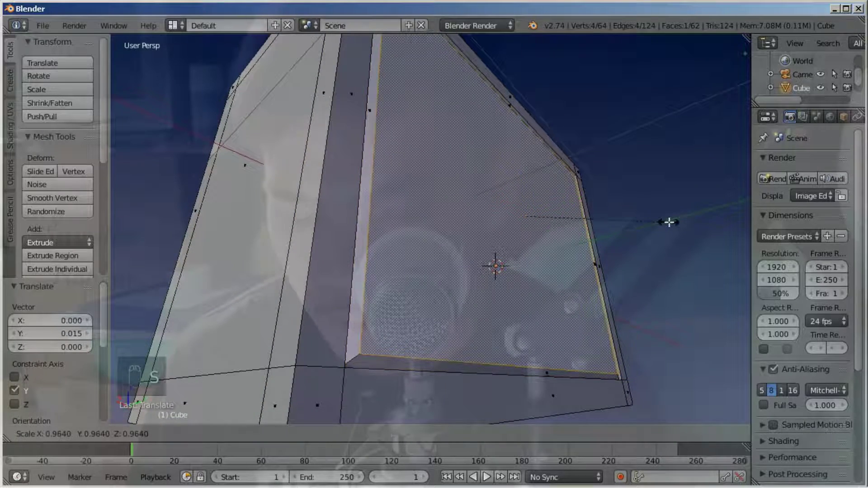
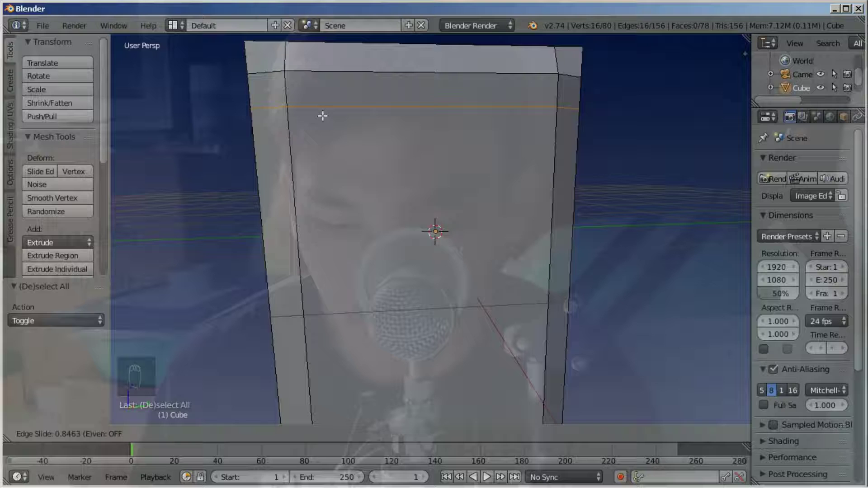
# Cut loops near the lower and top edges, then a vertical loop near the left edge, redone after an undo.
pyautogui.press('shift+r')
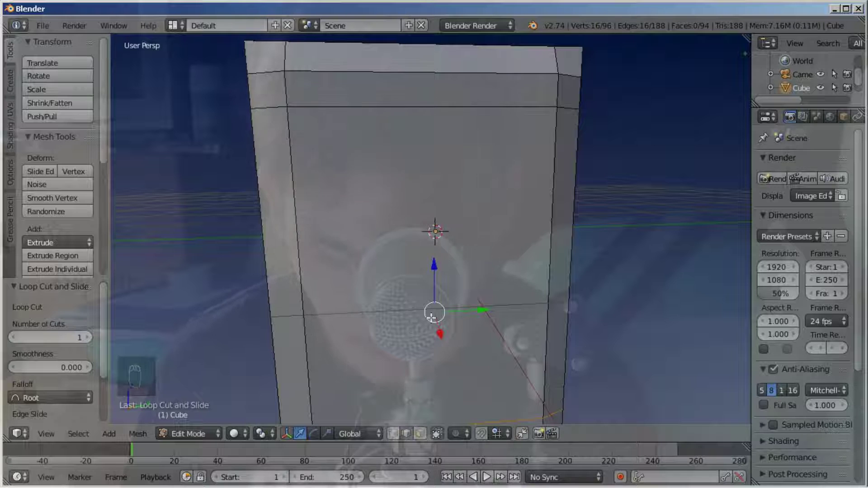
pyautogui.press('ctrl+r')
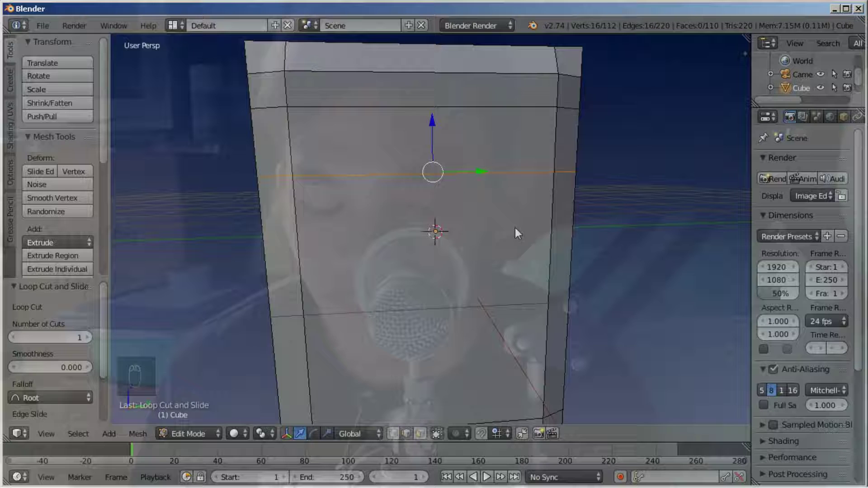
pyautogui.press('ctrl+r')
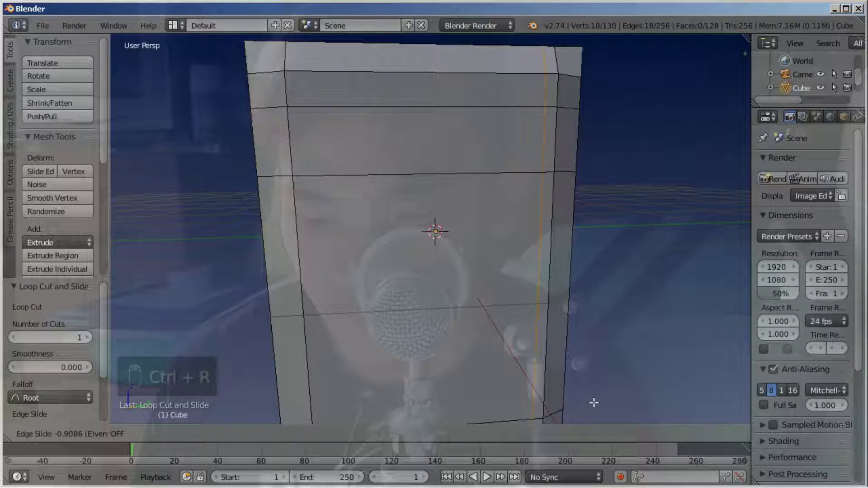
pyautogui.press('ctrl+r')
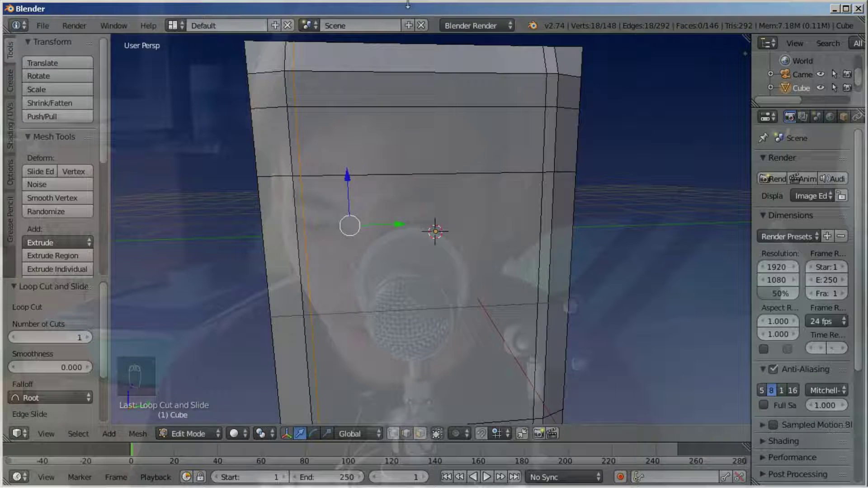
pyautogui.press('ctrl+z')
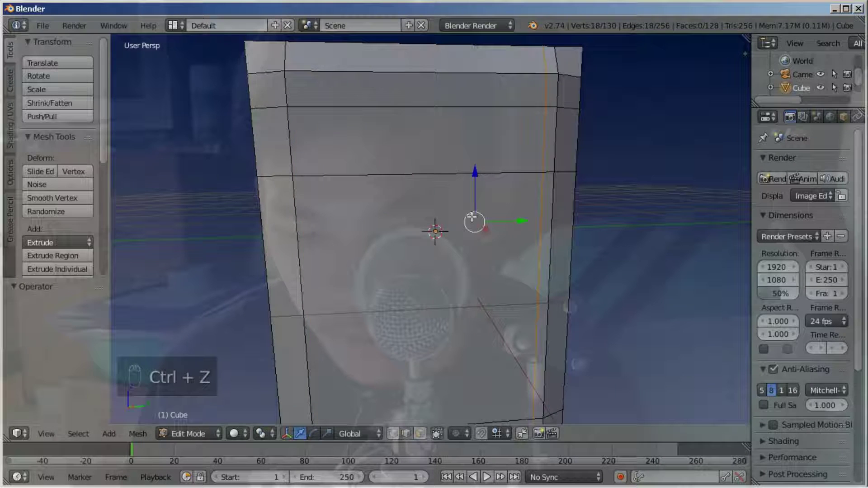
pyautogui.press('ctrl+r')
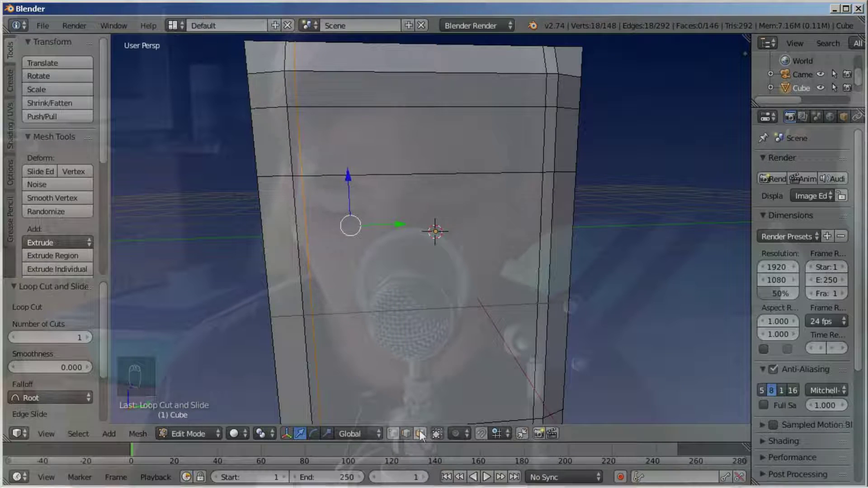
# Select the upper side panel face and inset it to begin the recess.
pyautogui.click(422, 435)
pyautogui.moveTo(408, 242); pyautogui.dragTo(540, 216)
pyautogui.moveTo(408, 242); pyautogui.dragTo(581, 219)
pyautogui.click(580, 219)
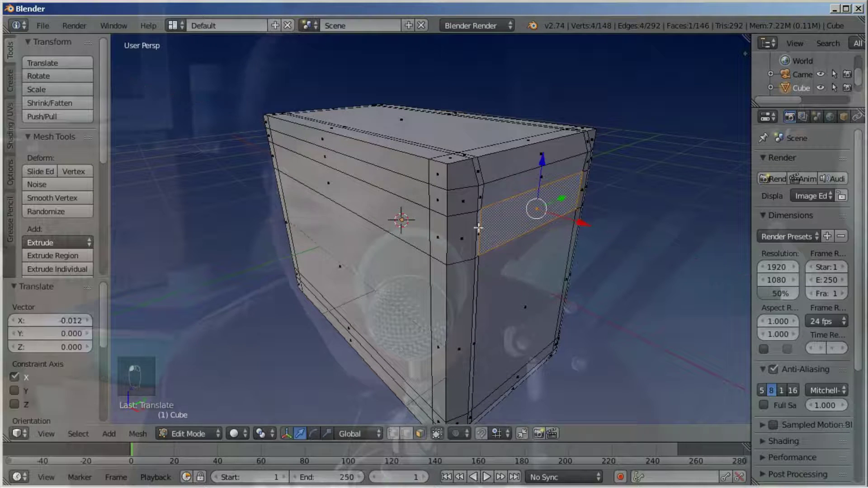
pyautogui.press('ctrl+z')
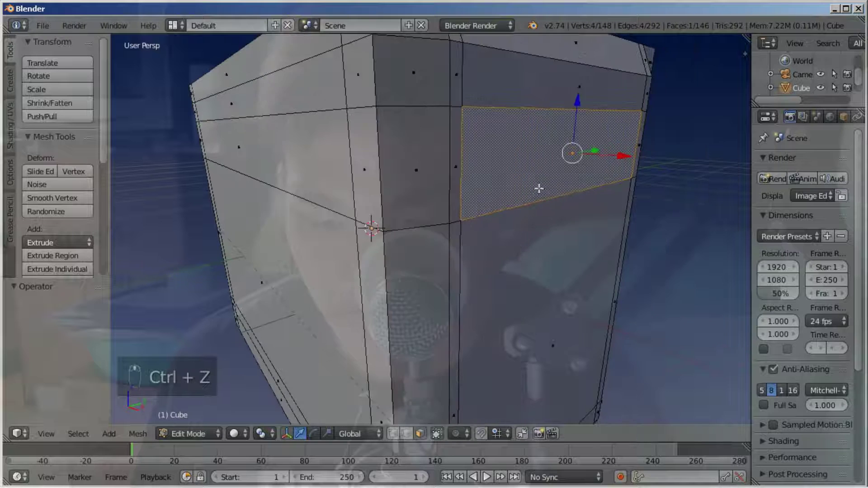
pyautogui.middleClick(540, 186)
pyautogui.press('e')
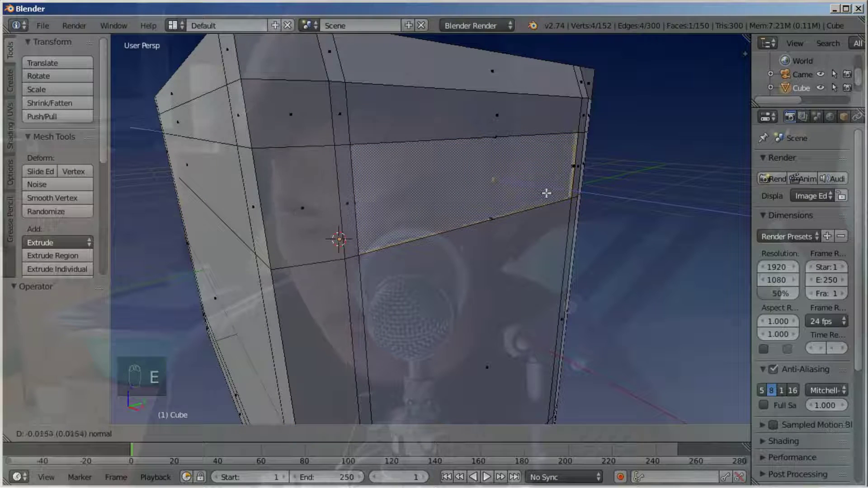
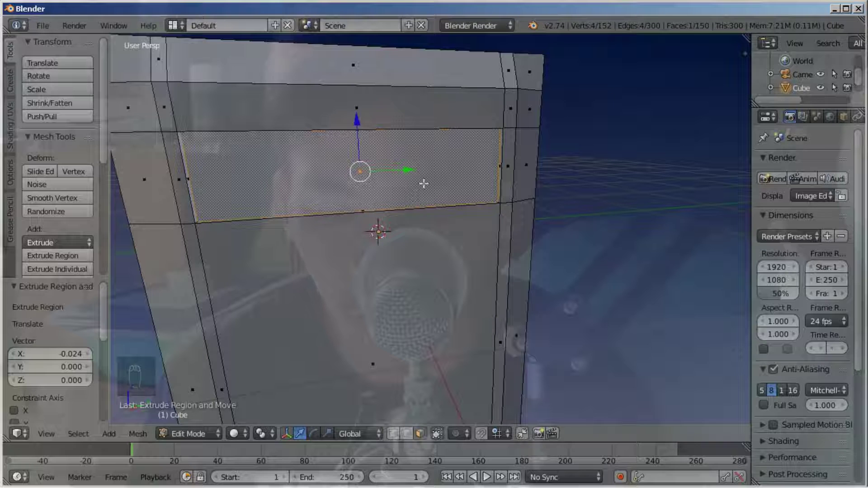
# Inset the recessed panel again and move its inner face slightly outward.
pyautogui.press('e')
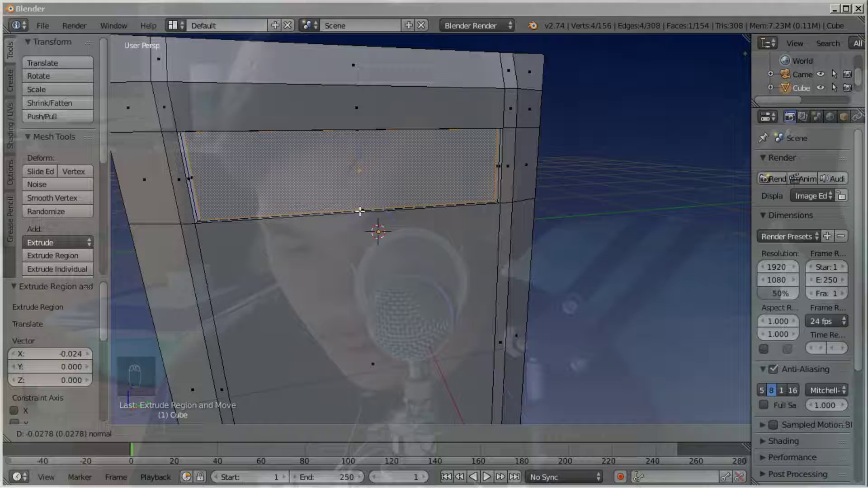
pyautogui.middleClick(398, 236)
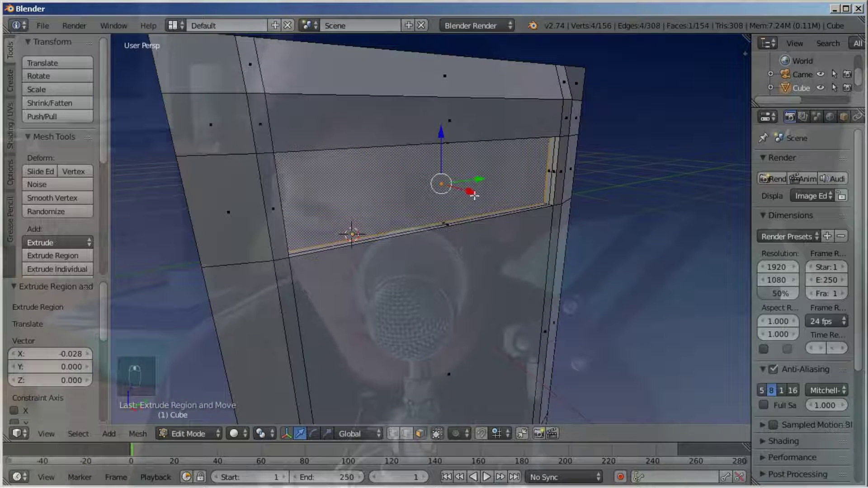
pyautogui.click(478, 196)
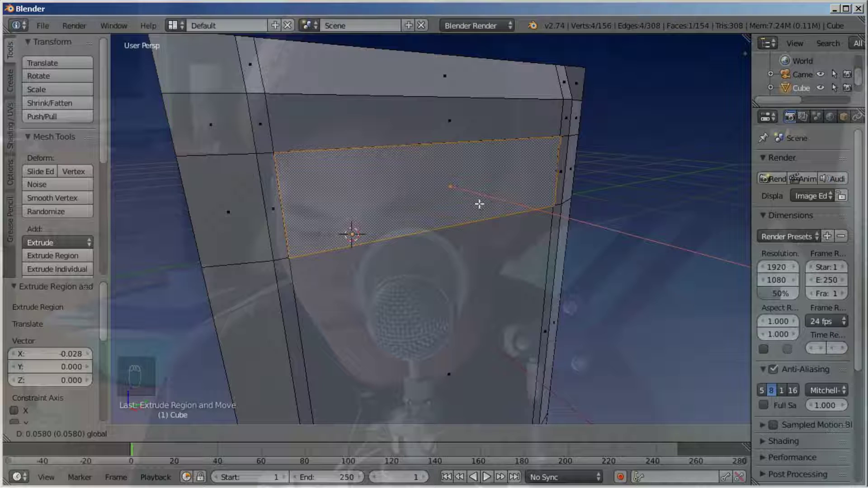
pyautogui.press('s')
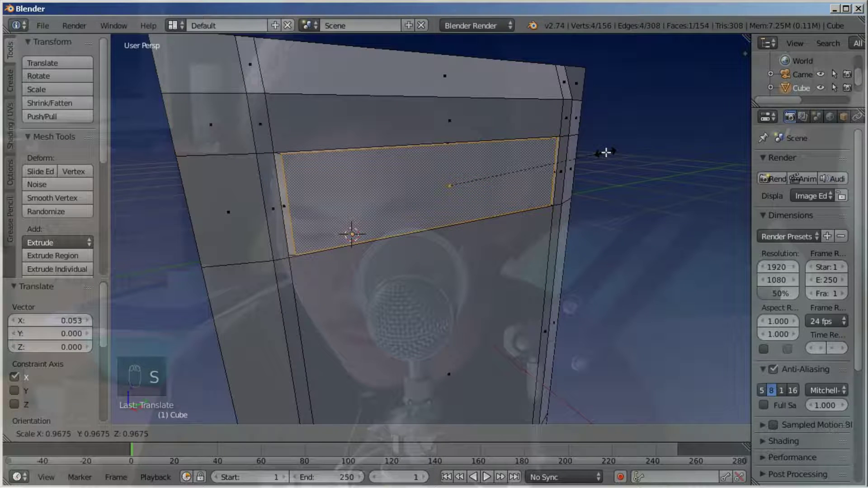
pyautogui.click(499, 204)
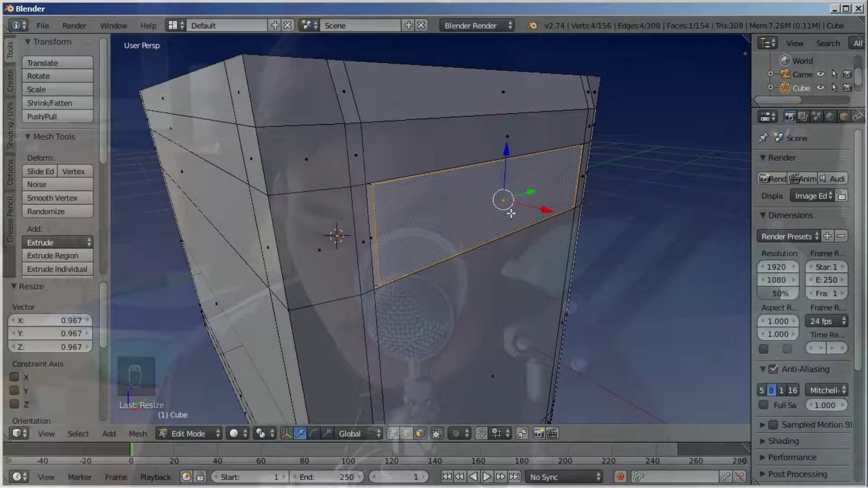
# Shrink the raised inner panel slightly and deselect everything.
pyautogui.press('a')
pyautogui.middleClick(408, 199)
pyautogui.middleClick(367, 177)
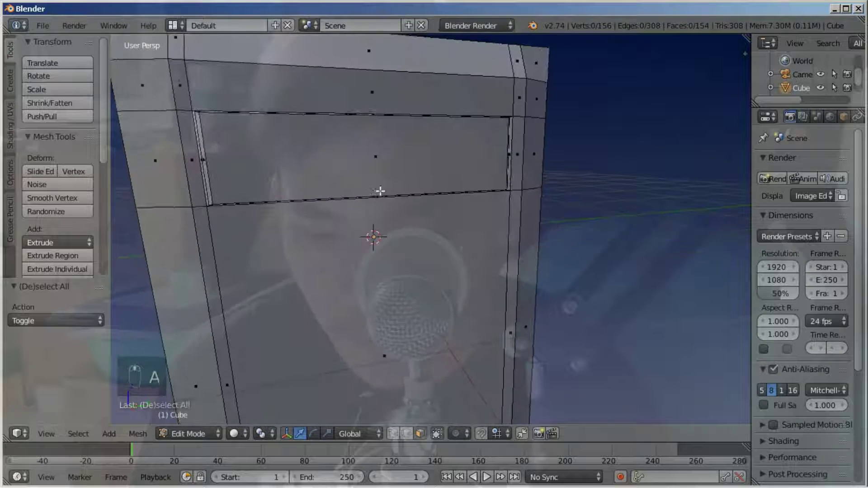
pyautogui.rightClick(373, 164)
pyautogui.press('a')
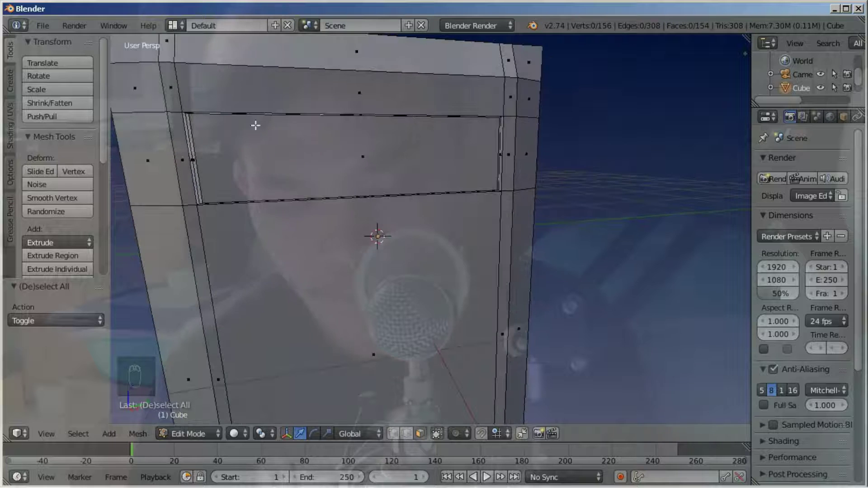
pyautogui.moveTo(320, 140); pyautogui.dragTo(341, 143)
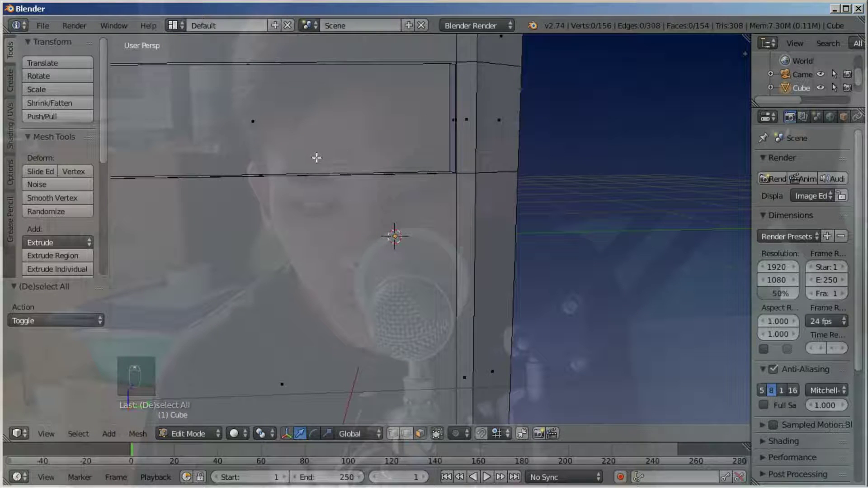
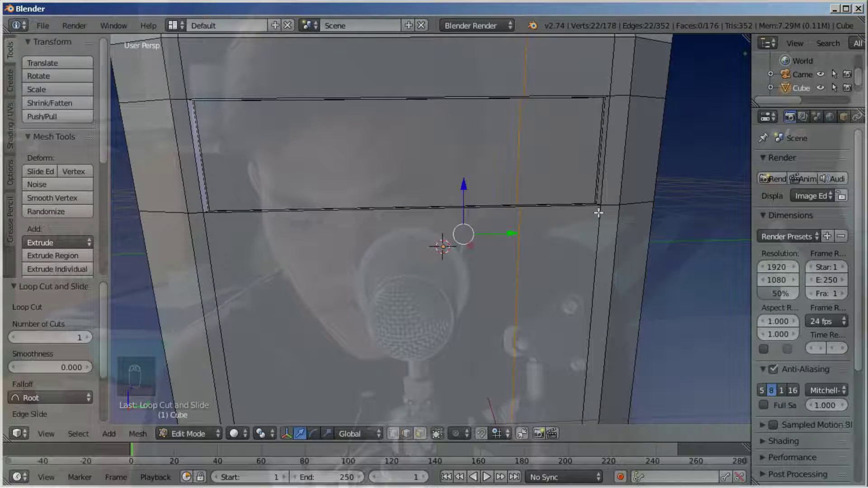
# Cut two vertical loops near the right side and a horizontal loop across the recessed panel.
pyautogui.press('ctrl+r')
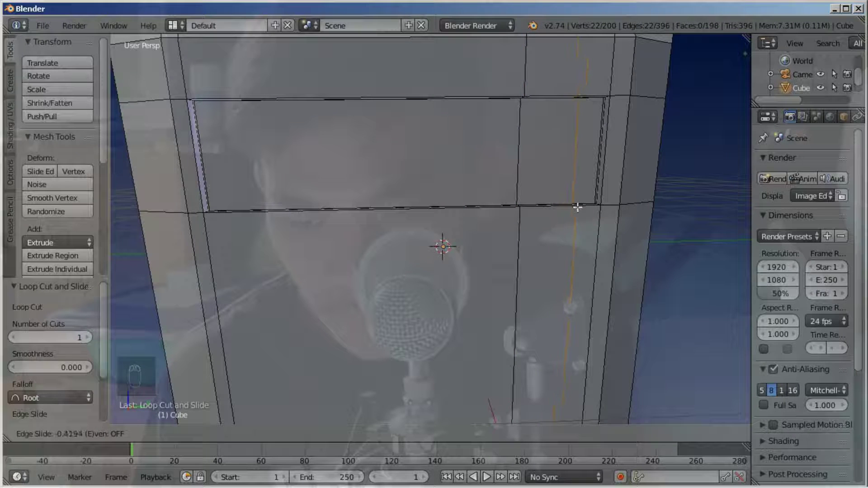
pyautogui.press('ctrl+r')
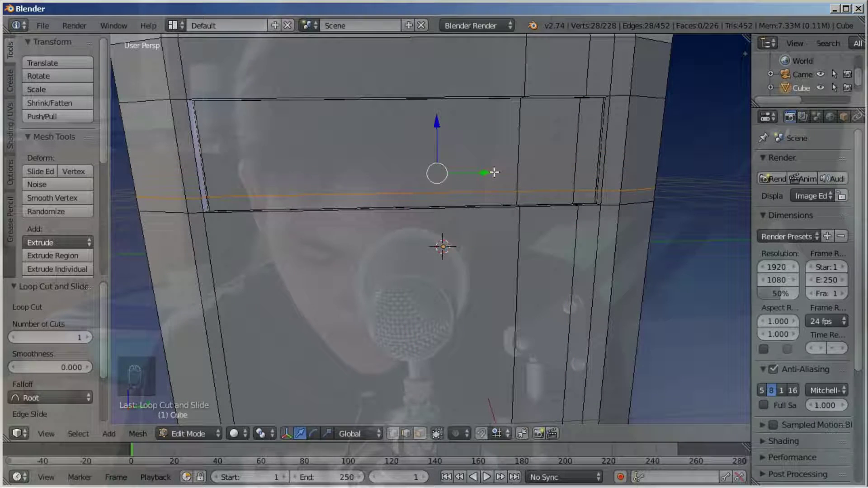
pyautogui.press('ctrl+r')
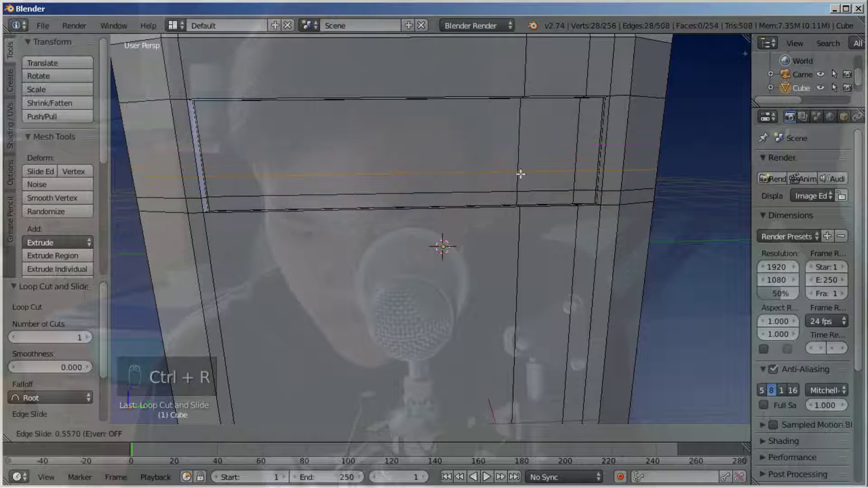
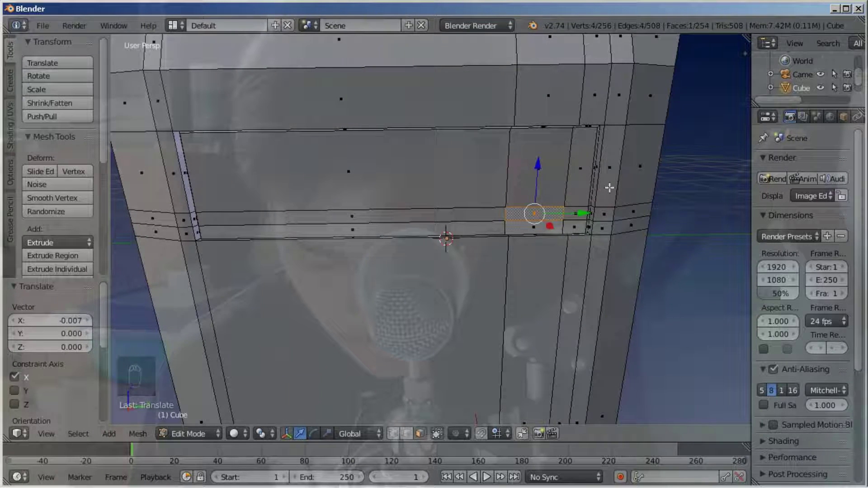
# Extrude the small face in the horizontal groove strip and shrink it slightly.
pyautogui.press('ctrl+z')
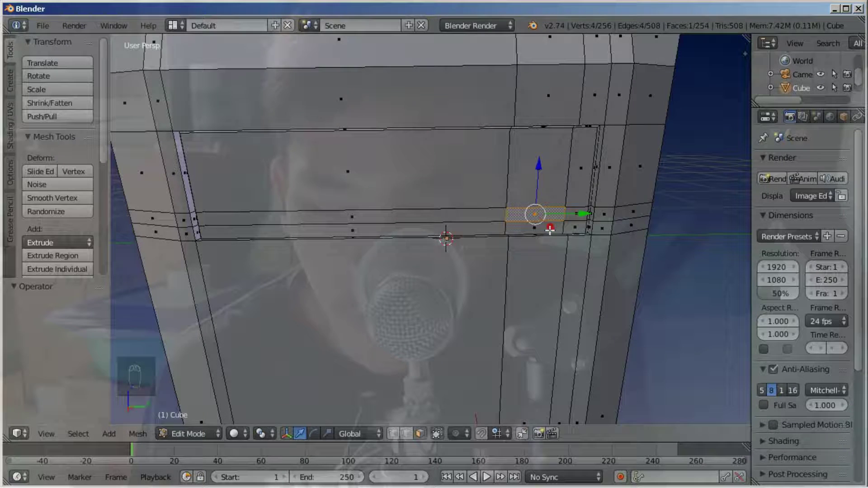
pyautogui.press('e')
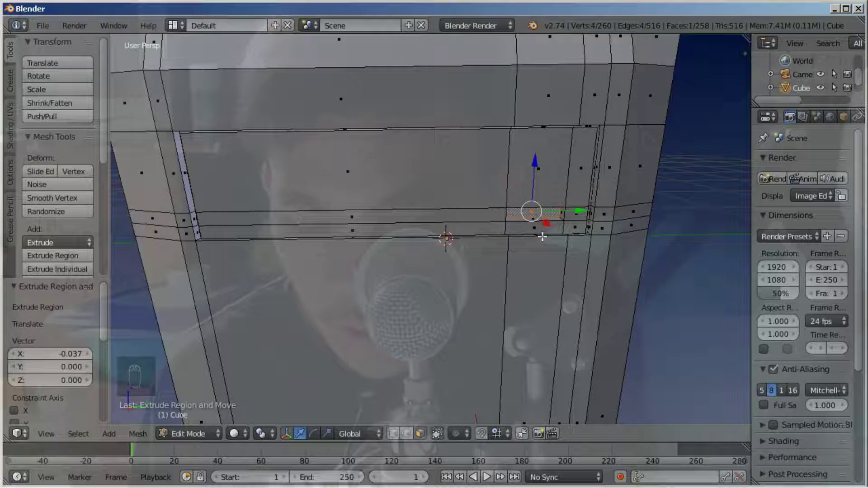
pyautogui.press('e')
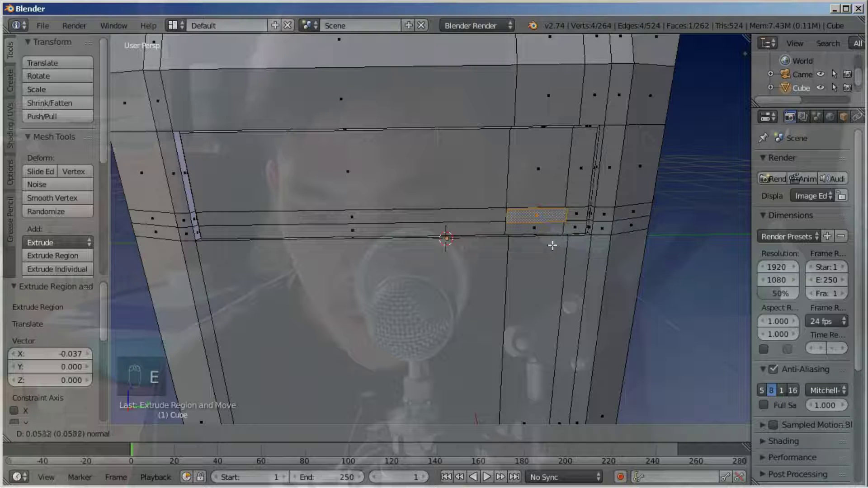
pyautogui.press('s')
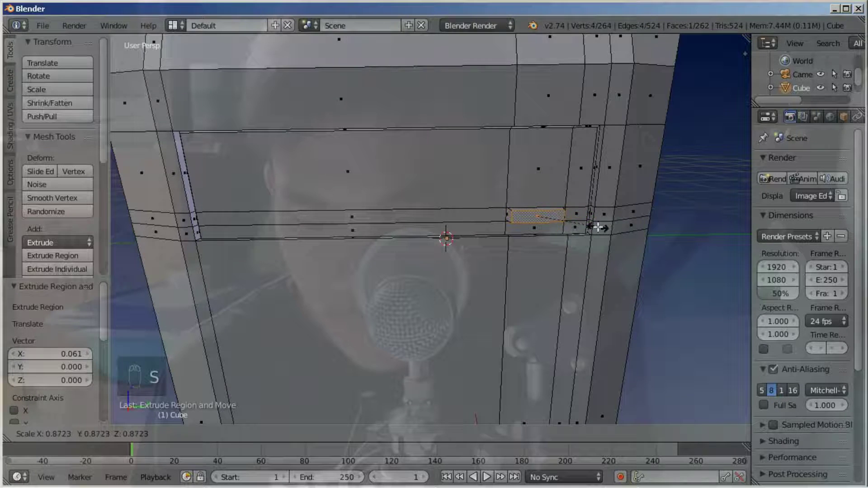
pyautogui.moveTo(571, 226); pyautogui.dragTo(628, 220)
pyautogui.scroll(3)
pyautogui.scroll(3)
pyautogui.click(609, 263)
# Orbit to the cabinet corner and select the groove face there.
pyautogui.middleClick(564, 277)
pyautogui.moveTo(550, 249); pyautogui.dragTo(485, 265)
pyautogui.rightClick(485, 265)
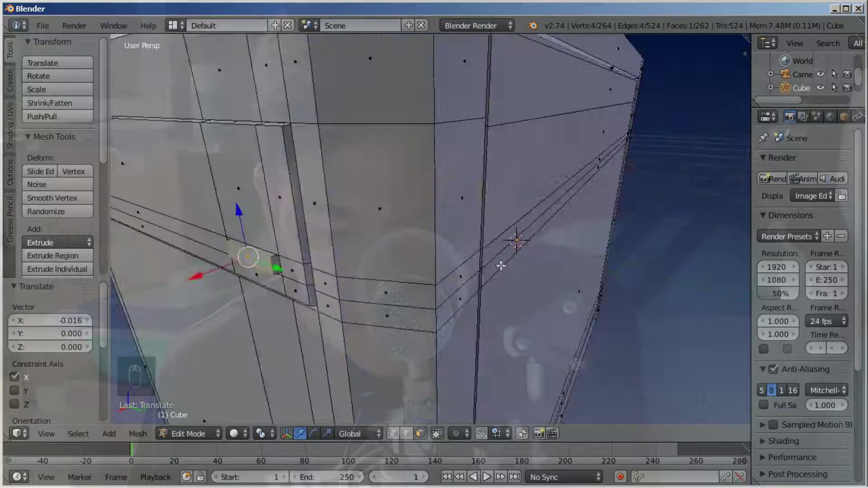
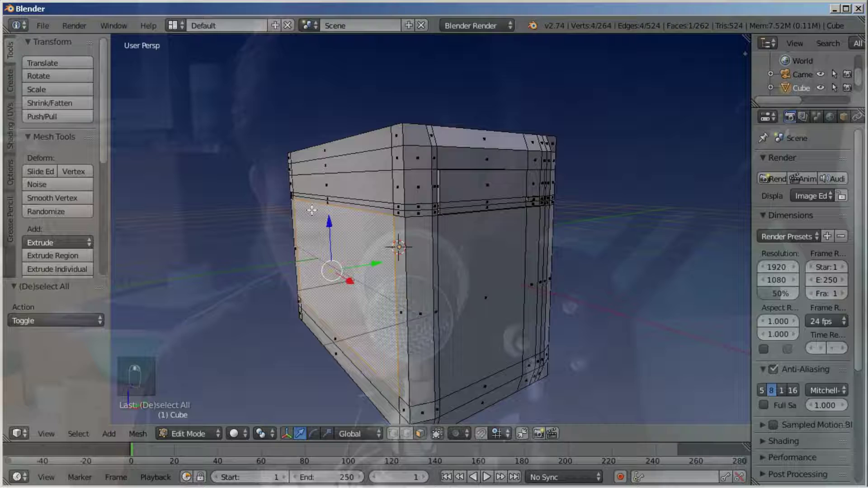
# In wireframe view, box-select the vertices of the cabinet's left side column.
pyautogui.press('z')
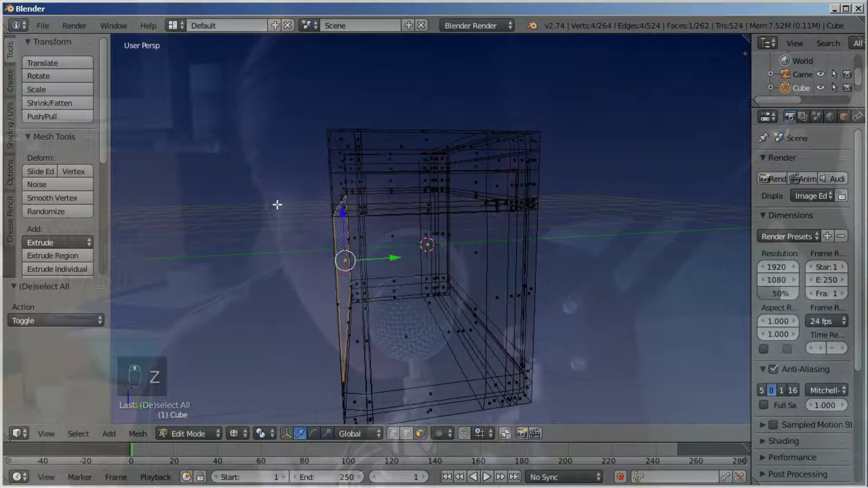
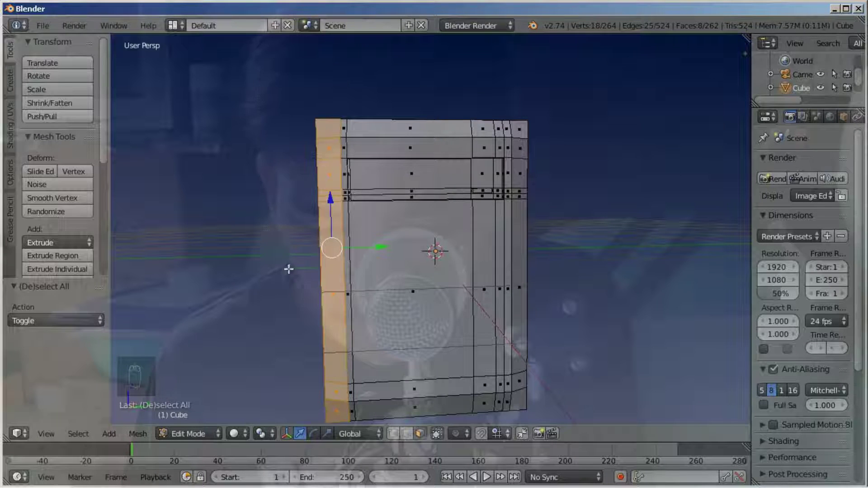
pyautogui.press('z')
pyautogui.moveTo(312, 214); pyautogui.dragTo(322, 205)
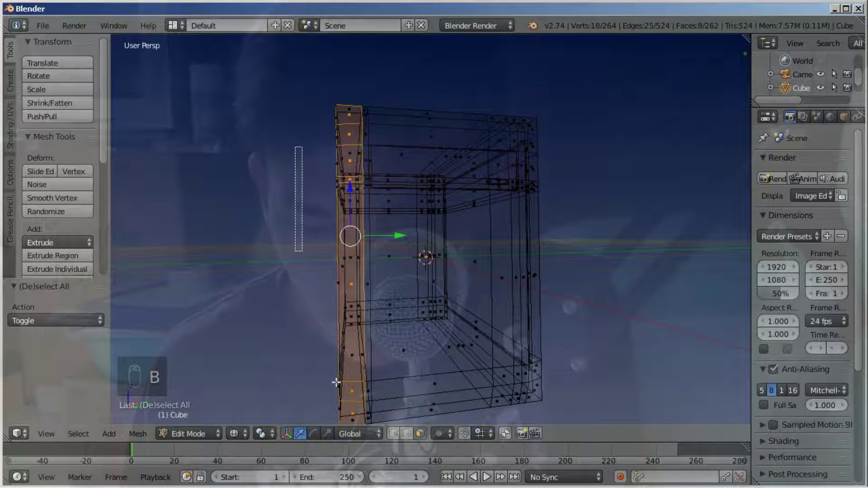
pyautogui.press('b')
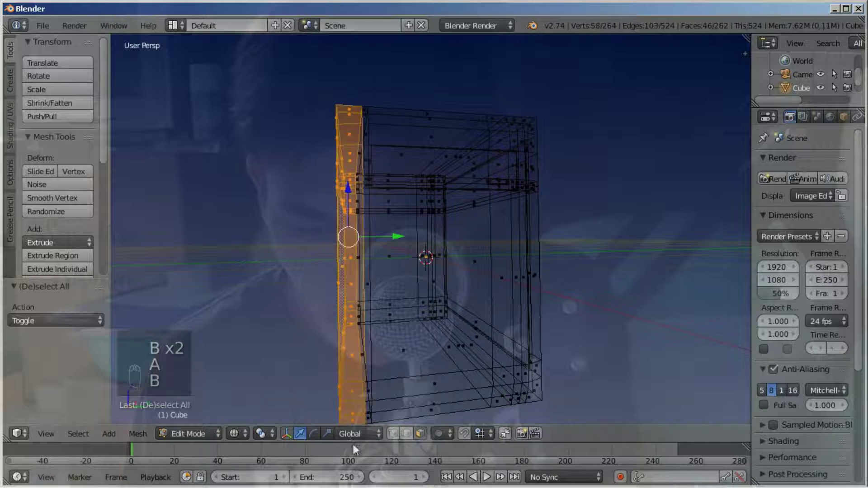
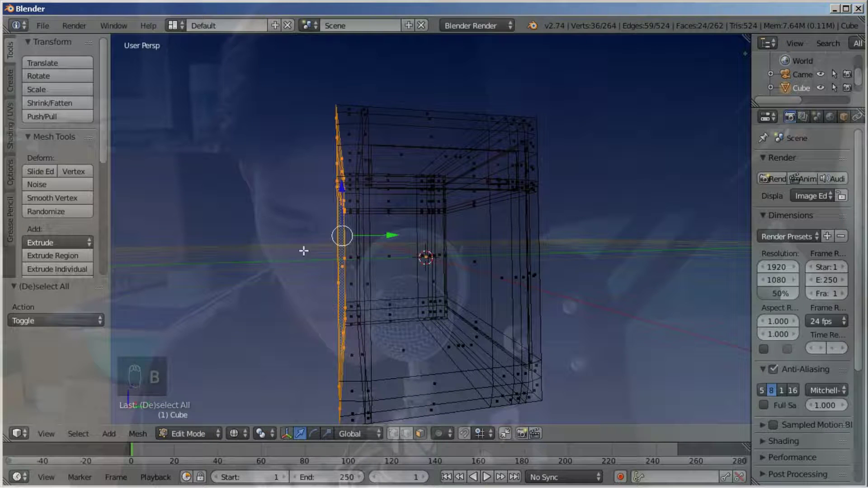
pyautogui.moveTo(295, 234); pyautogui.dragTo(317, 236)
# Check the selected side column in solid shading and select the side panel face.
pyautogui.press('z')
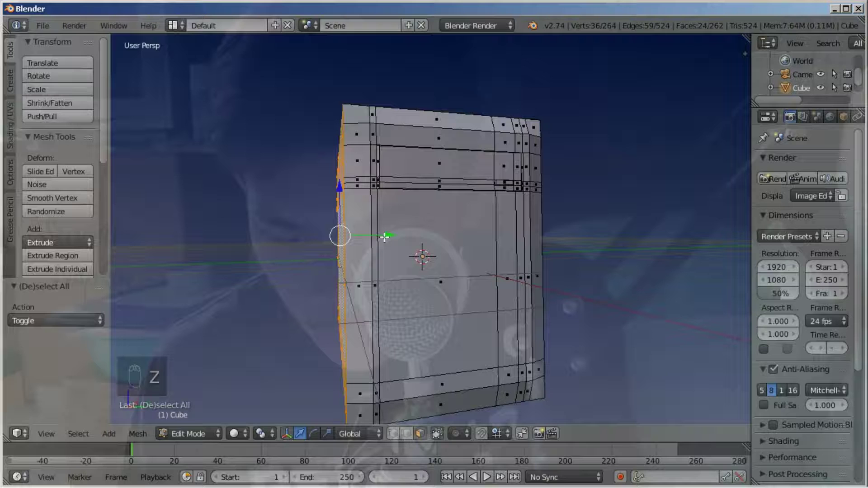
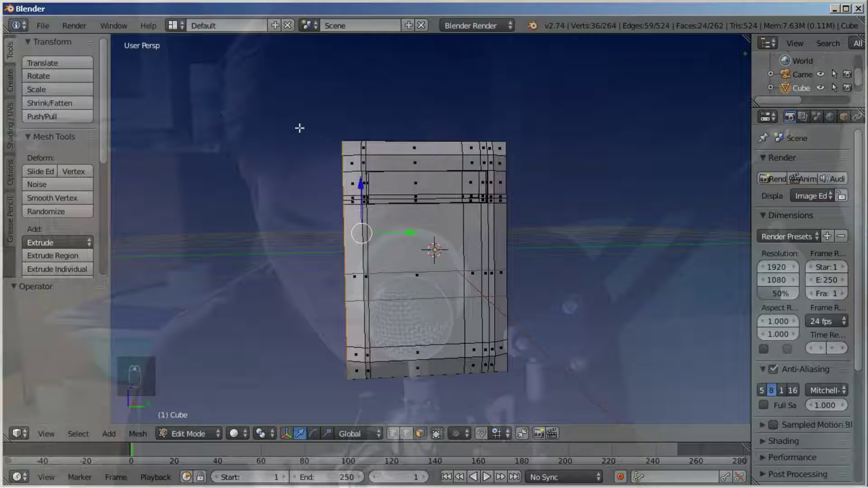
pyautogui.press('z')
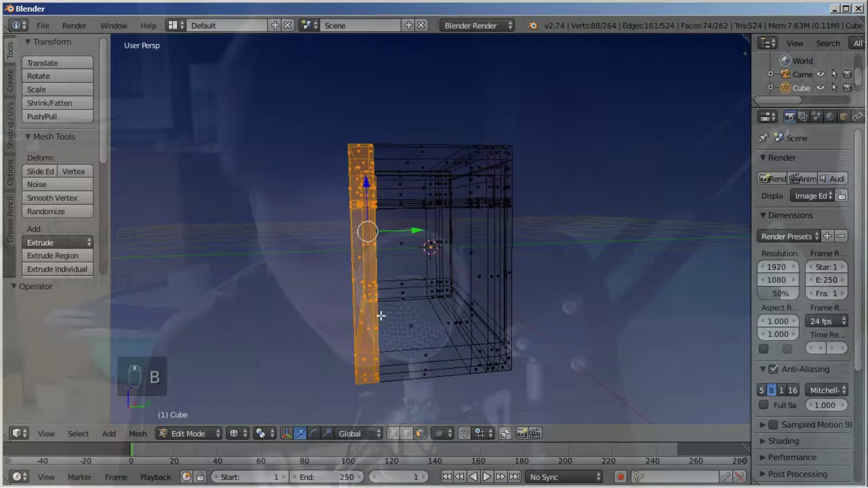
pyautogui.press('z')
pyautogui.click(416, 225)
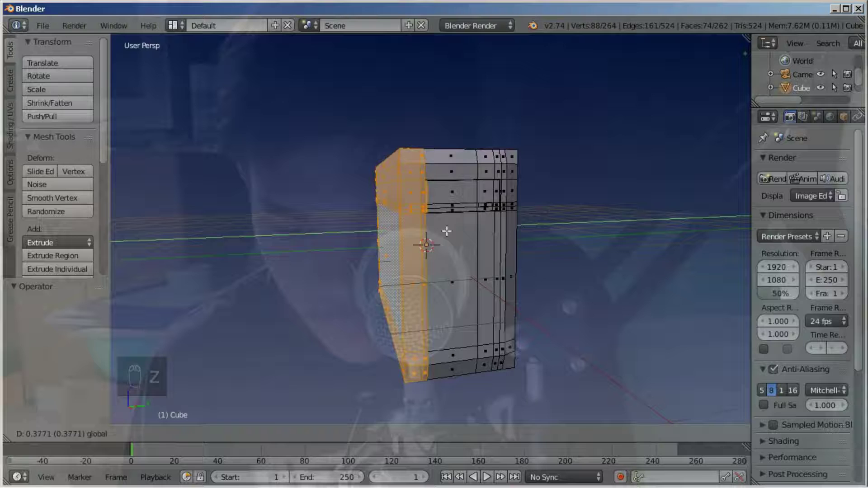
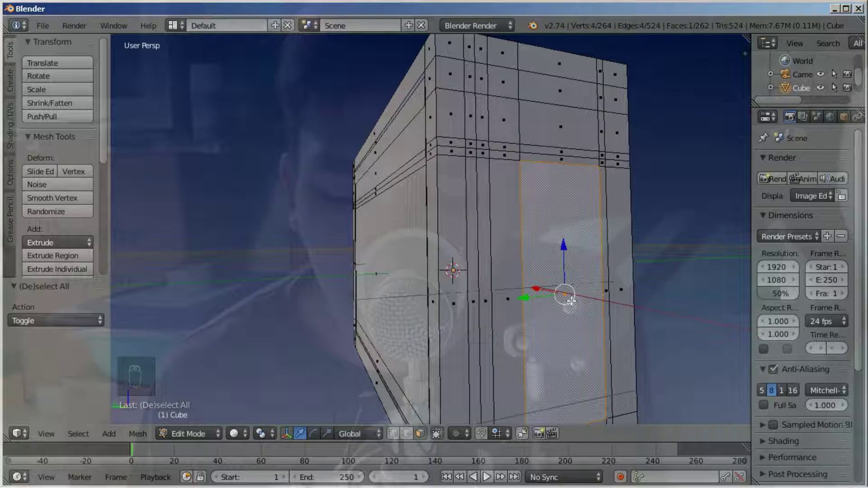
# Extrude the side panel face twice, shrink it slightly and push it inward along X, leaving a framing groove.
pyautogui.press('e')
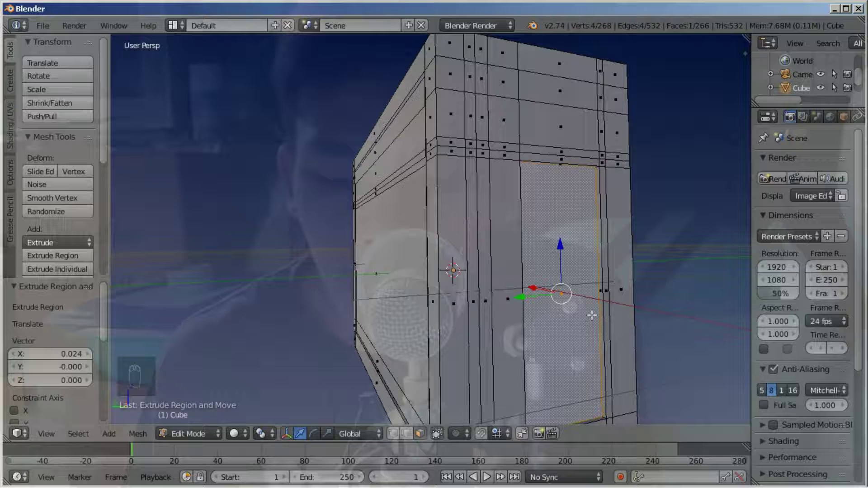
pyautogui.press('e')
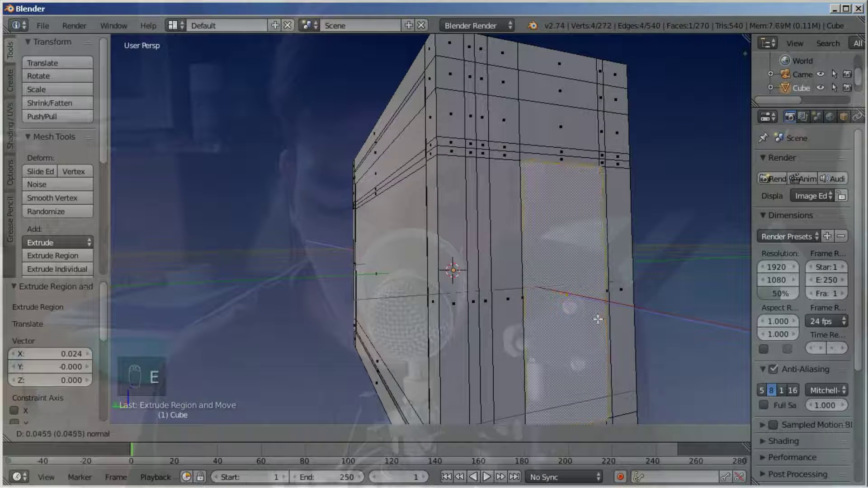
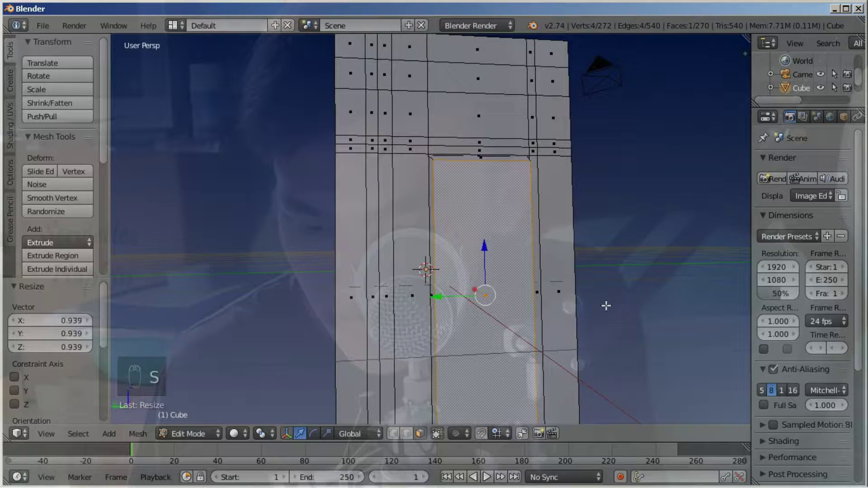
pyautogui.moveTo(575, 328); pyautogui.dragTo(572, 325)
pyautogui.click(572, 325)
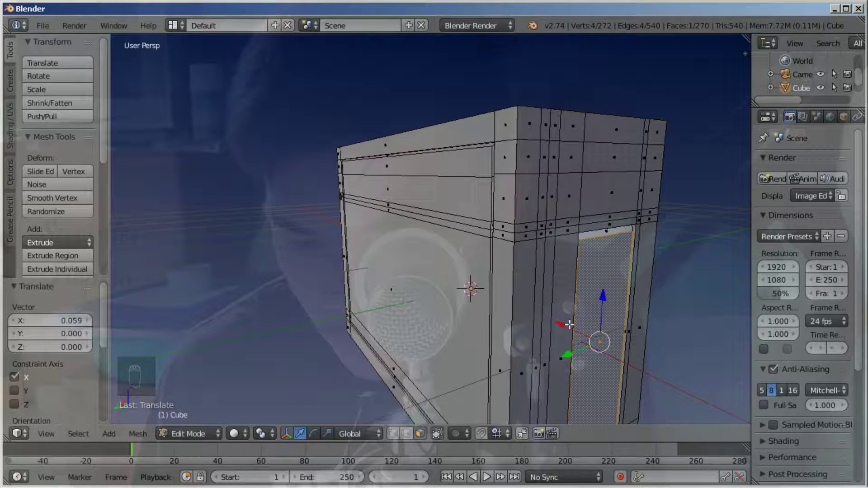
pyautogui.click(567, 320)
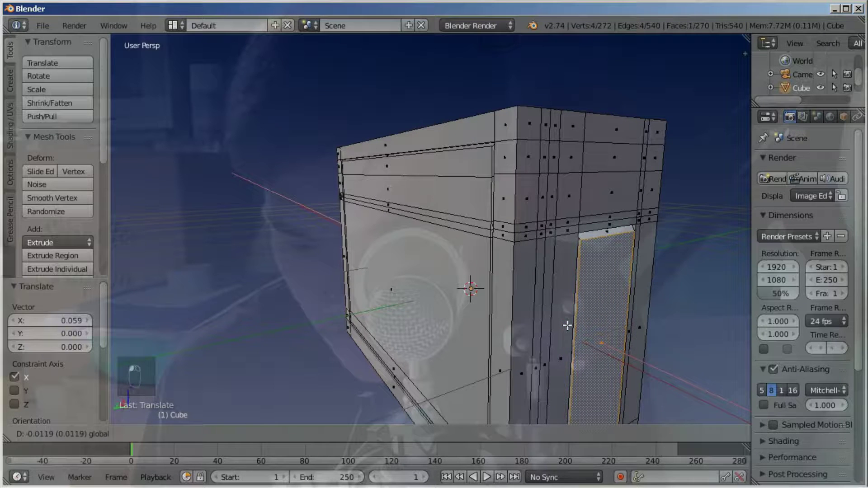
pyautogui.middleClick(588, 296)
pyautogui.press('a')
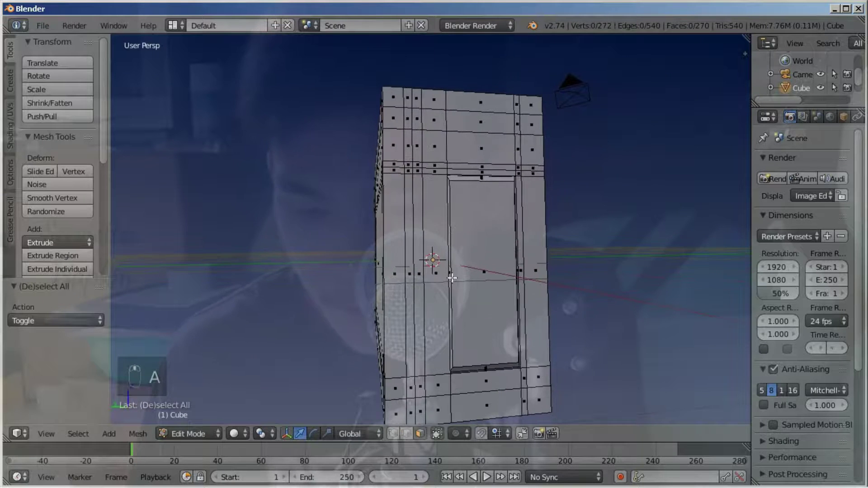